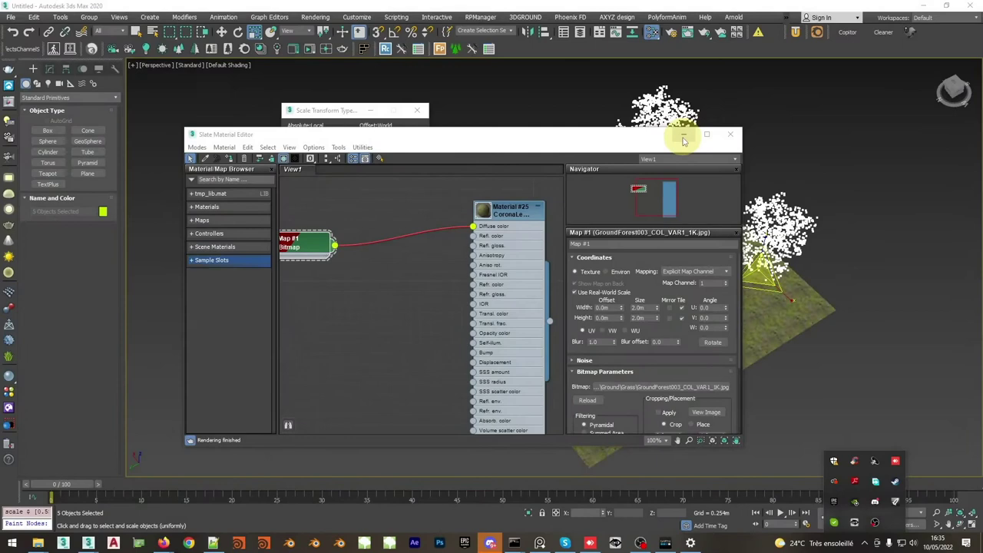
# Zoom the viewport toward the grass ground plane before starting the render
pyautogui.scroll(3)
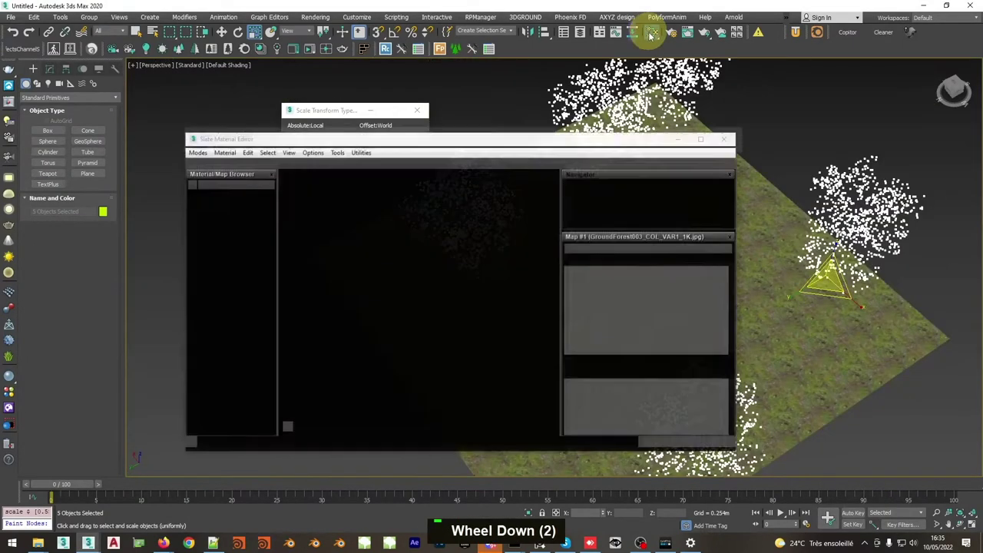
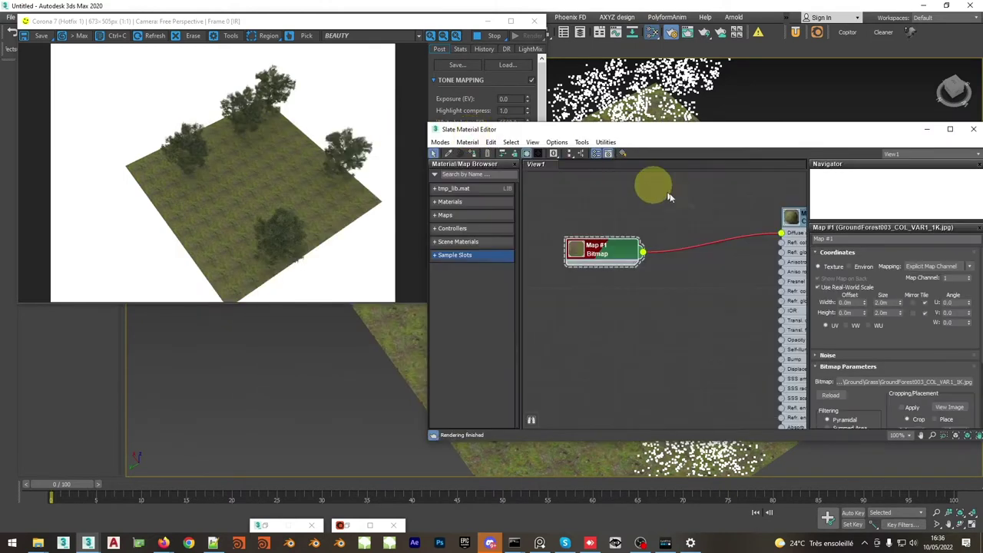
# Add a CoronaUvwRandomizer map in Slate between the grass bitmap and the diffuse colour
pyautogui.rightClick(607, 288)
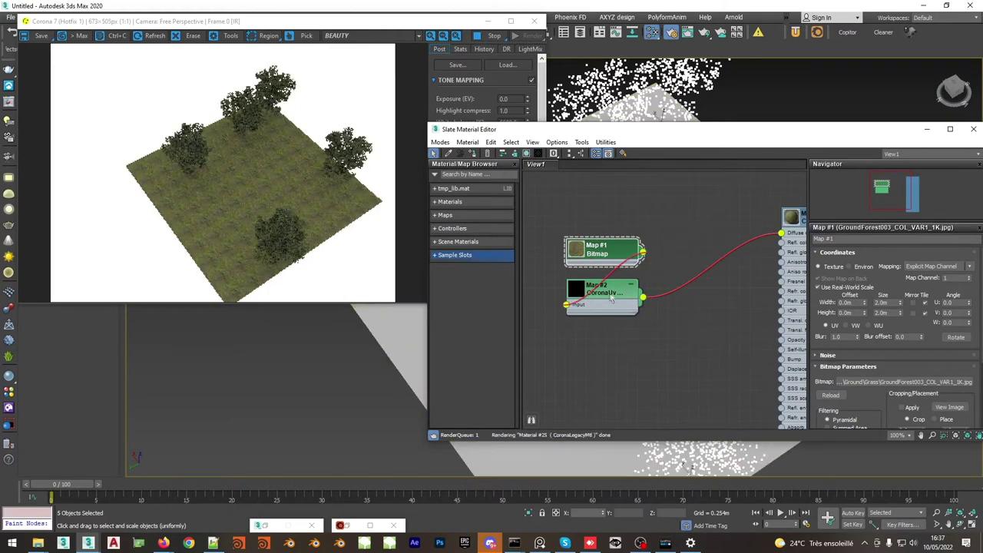
# Try 2 tiles on the randomizer, then restore the number of tiles to 1
pyautogui.doubleClick(611, 294)
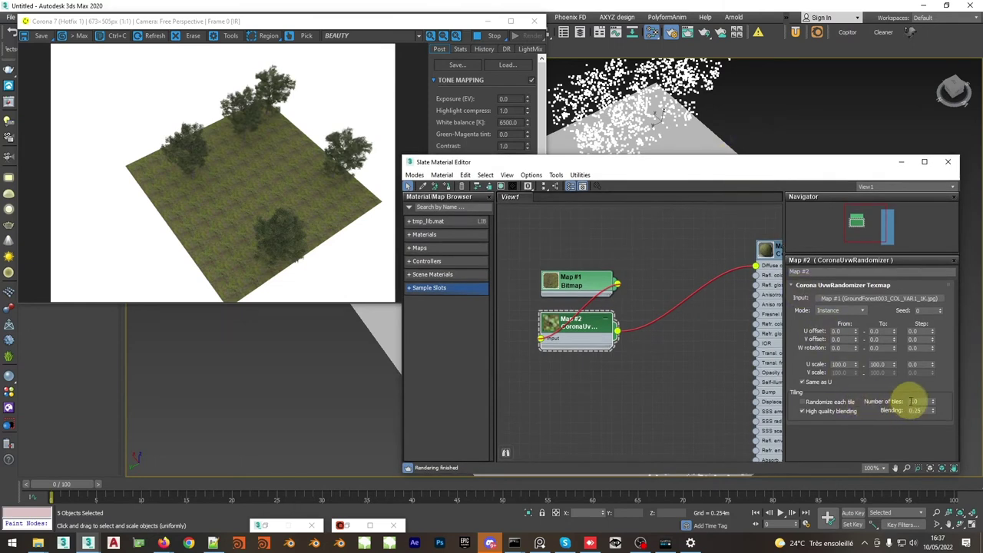
pyautogui.doubleClick(607, 108)
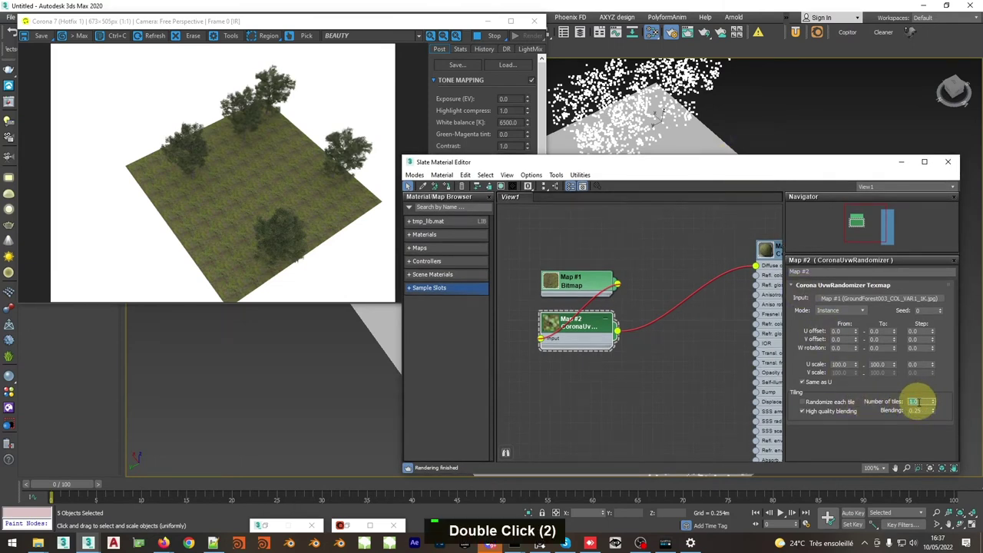
pyautogui.press('2')
pyautogui.press('Return')
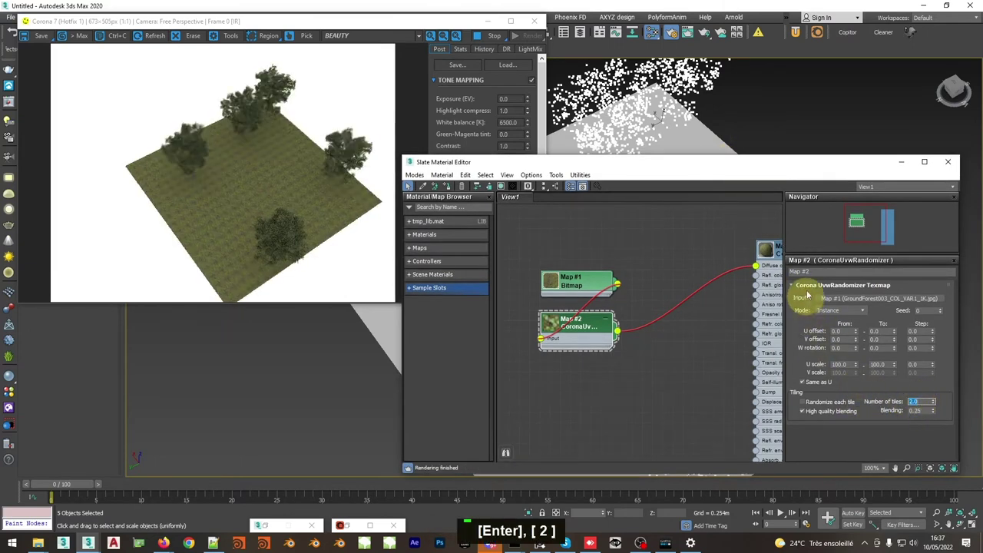
pyautogui.press('1')
# Set the randomizer's U and V offset ranges to 0–1
pyautogui.press('Return')
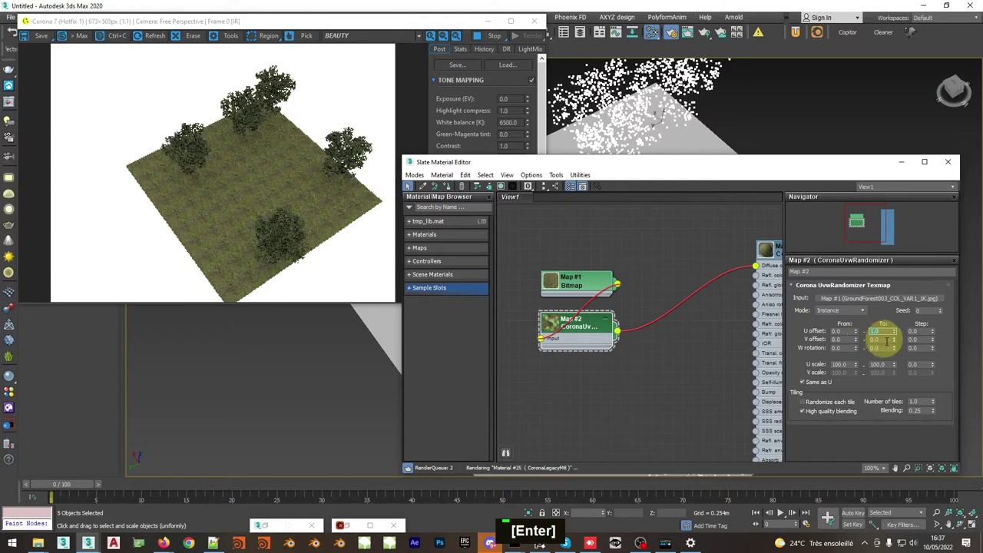
pyautogui.press('1')
pyautogui.press('Return')
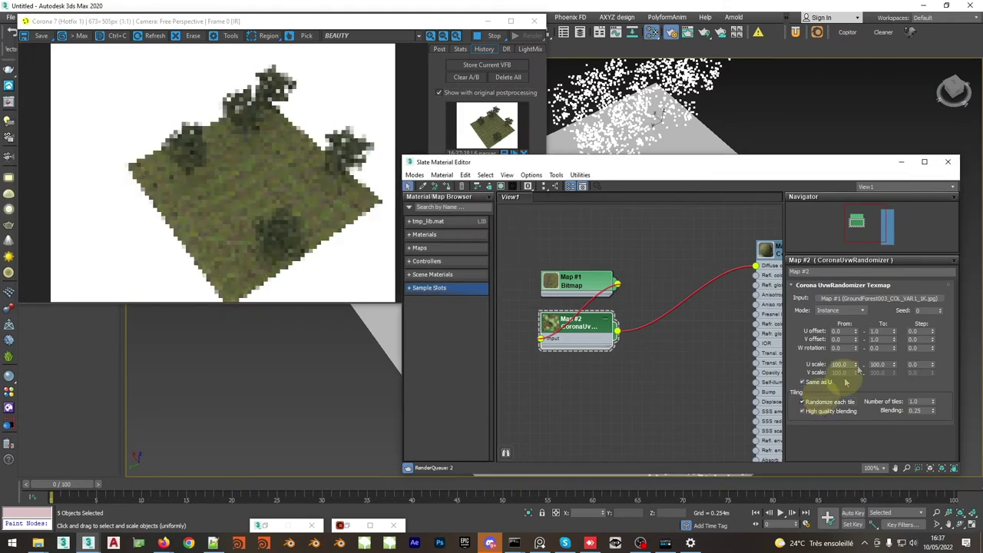
# Set the W rotation range to 0–360 degrees with per-tile randomization
pyautogui.doubleClick(607, 108)
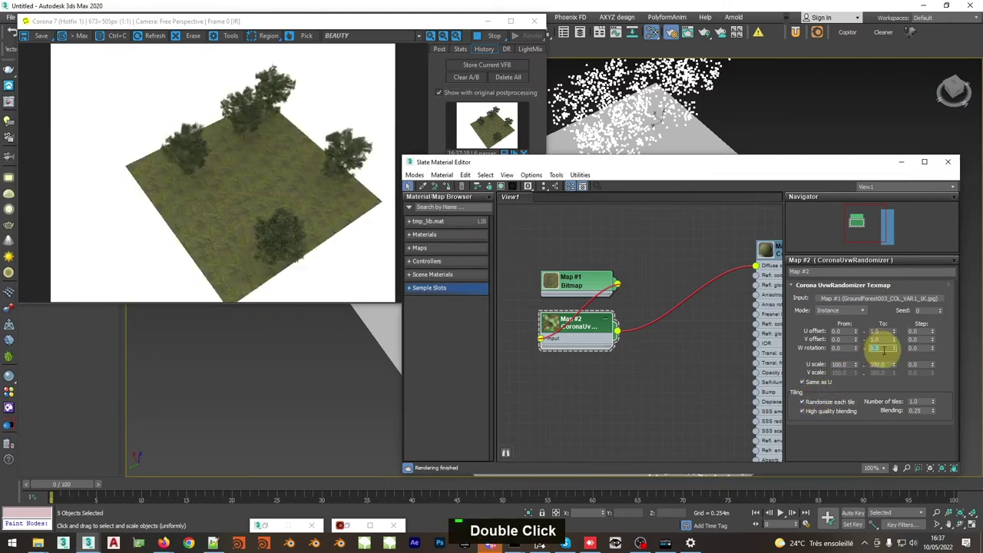
pyautogui.write('[Enter], [ 0 ]')
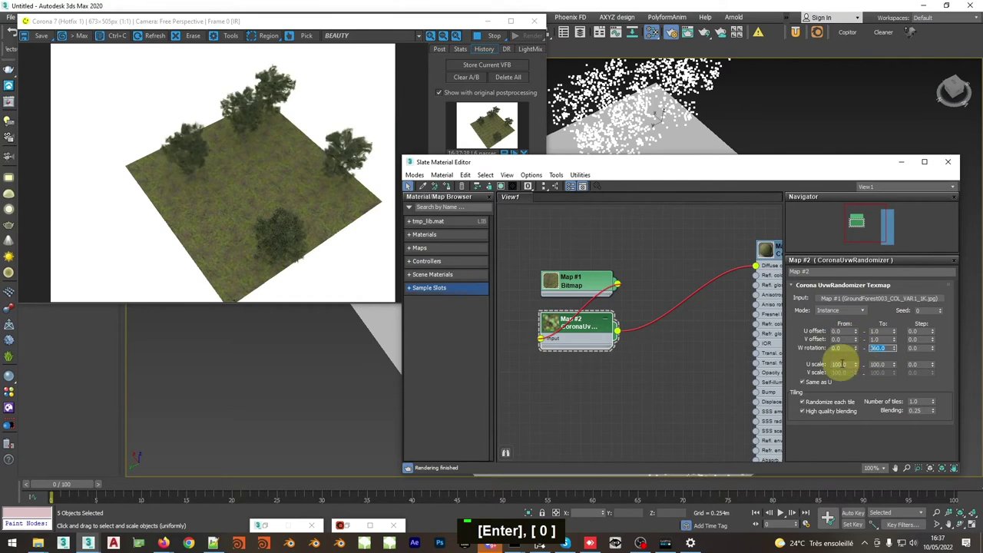
pyautogui.write('[Enter], [ 0 ]')
# Set the U scale range to 50–120 after first trying 80 as the minimum
pyautogui.doubleClick(606, 108)
pyautogui.press('Return')
pyautogui.doubleClick(607, 108)
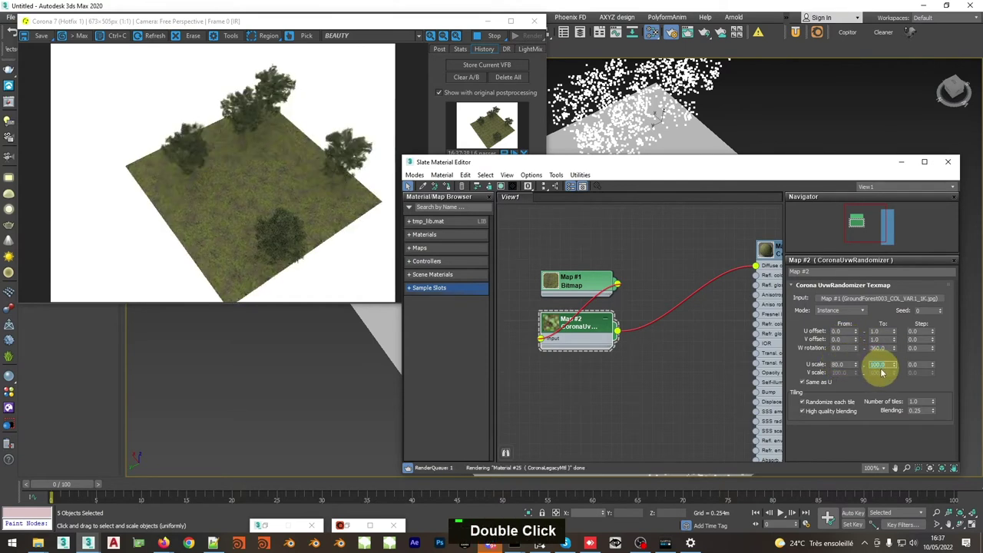
pyautogui.press('Return')
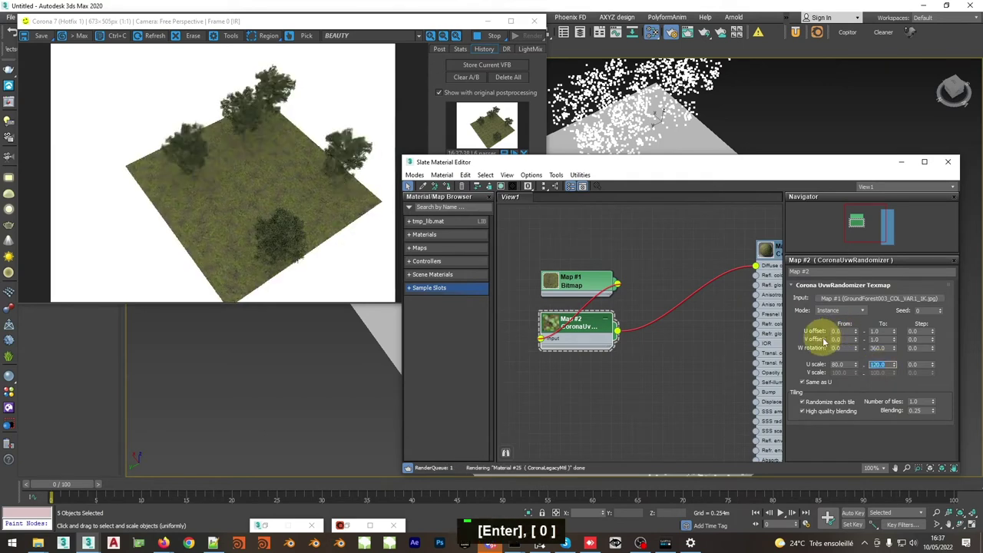
pyautogui.doubleClick(607, 109)
pyautogui.press('Return')
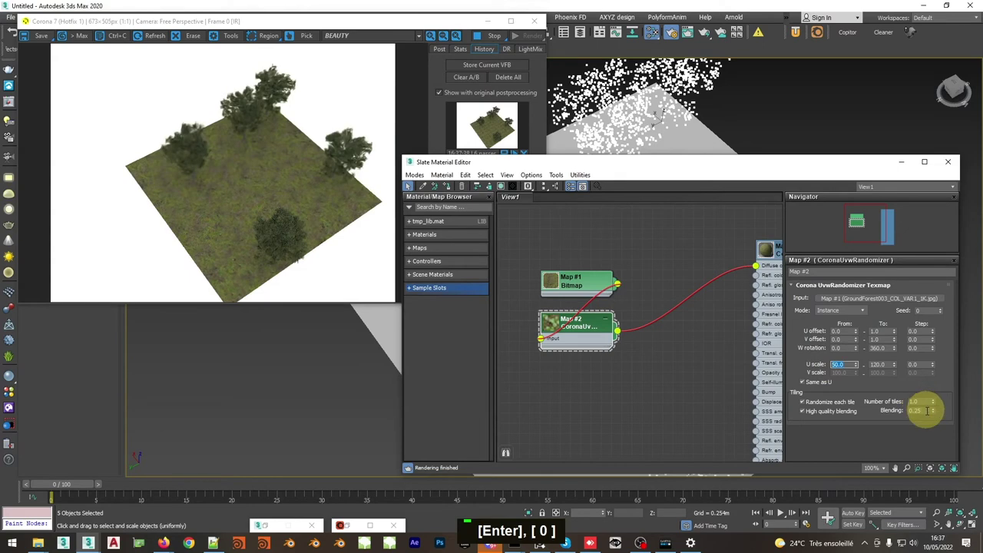
# Set tile blending to 1.0 and bring up Render Setup with F10
pyautogui.doubleClick(607, 108)
pyautogui.press('1')
pyautogui.press('Return')
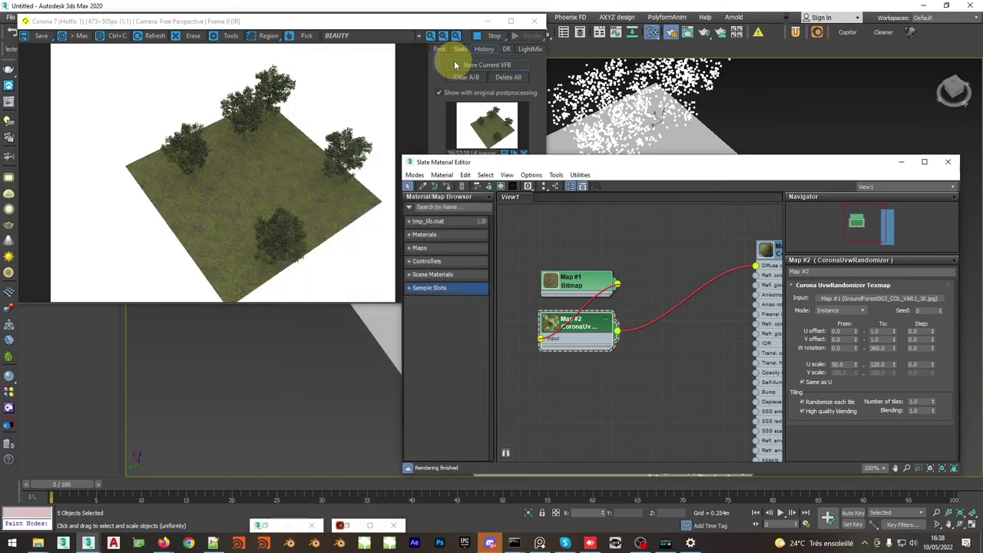
# Zoom the frame buffer in and out while comparing the new render with the stored one
pyautogui.scroll(3)
pyautogui.scroll(-3)
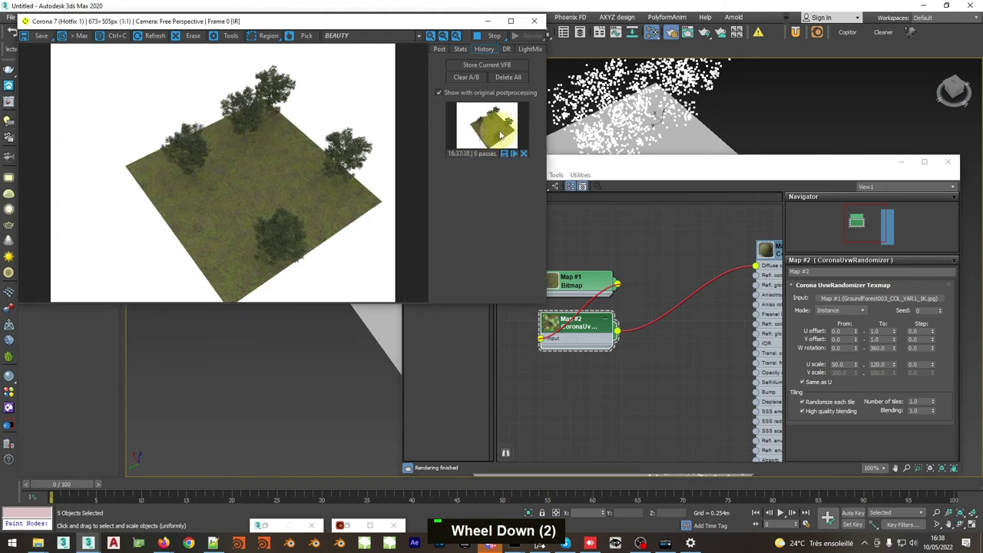